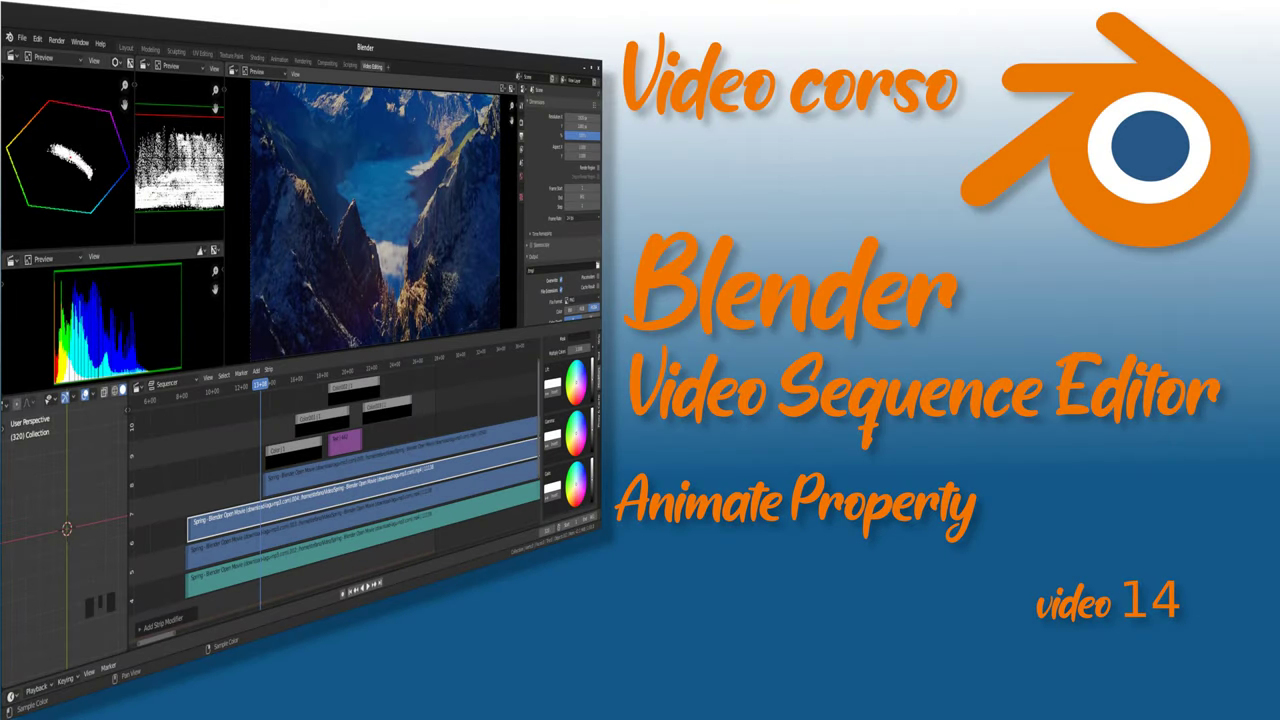
Play the timeline and bring in the Spring movie's video and sound strips with waveform display on.
key(n)
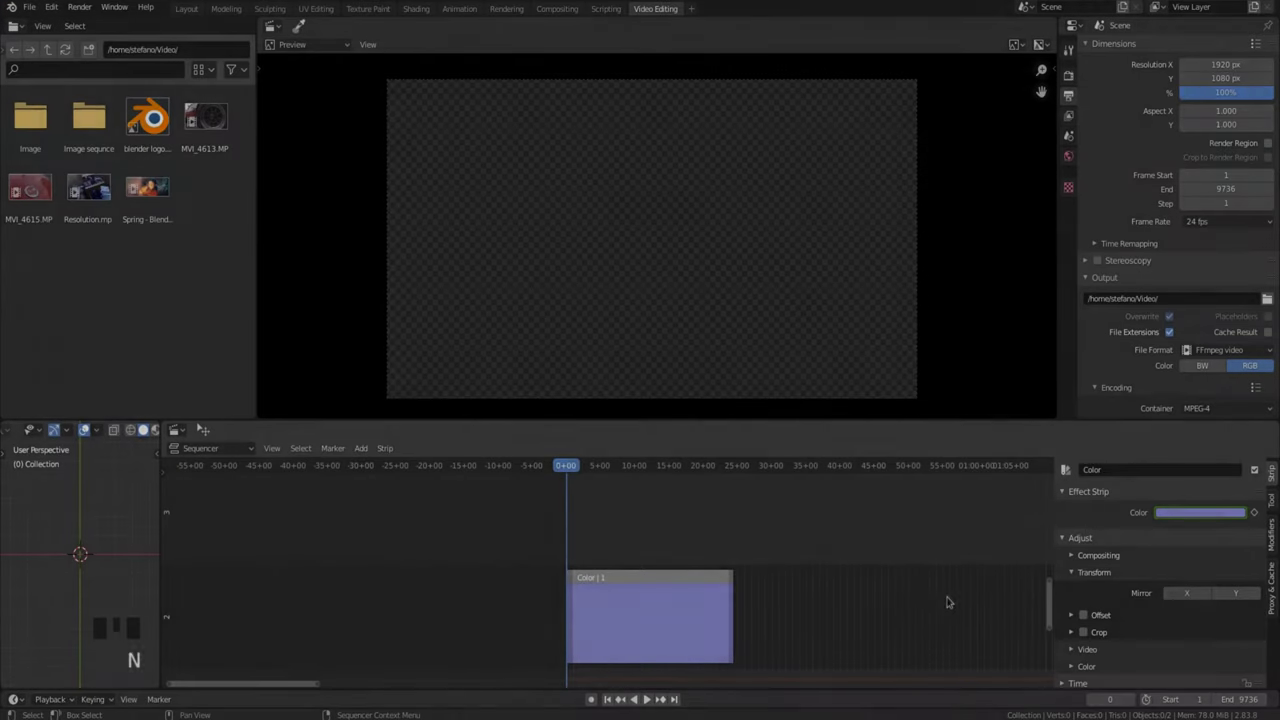
key(space)
click(1199, 510)
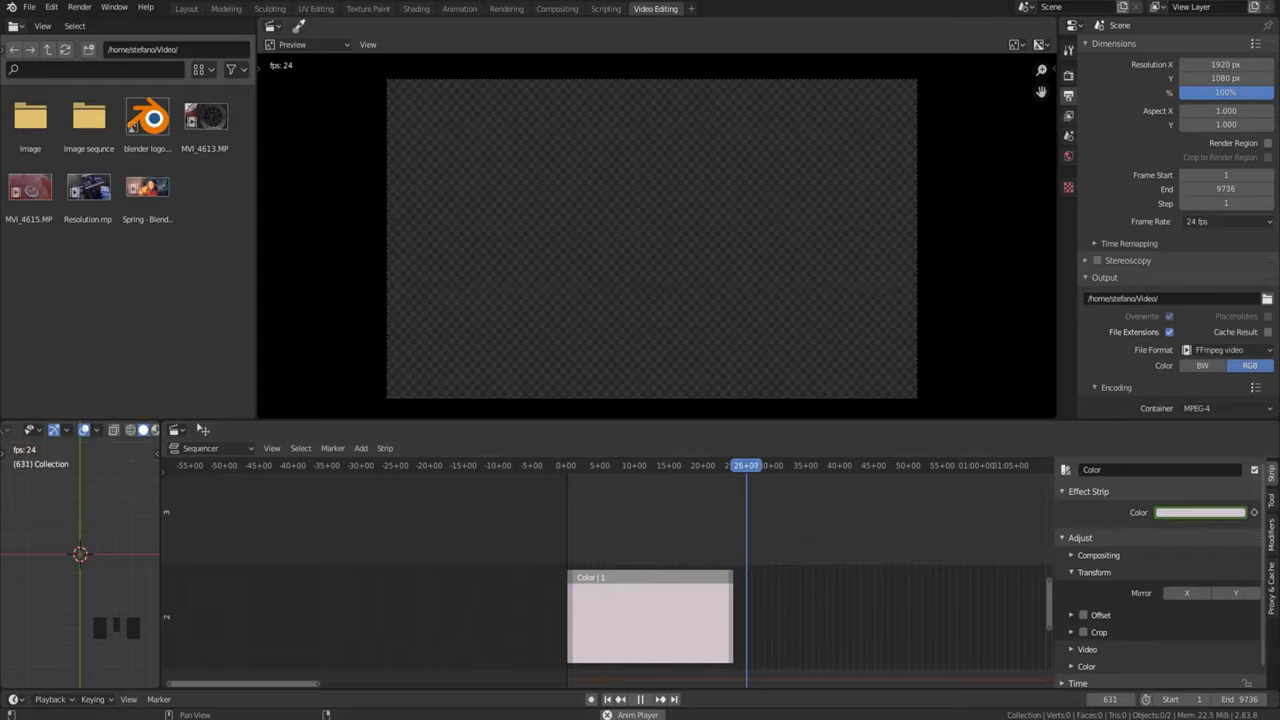
drag(312, 470, 1247, 585)
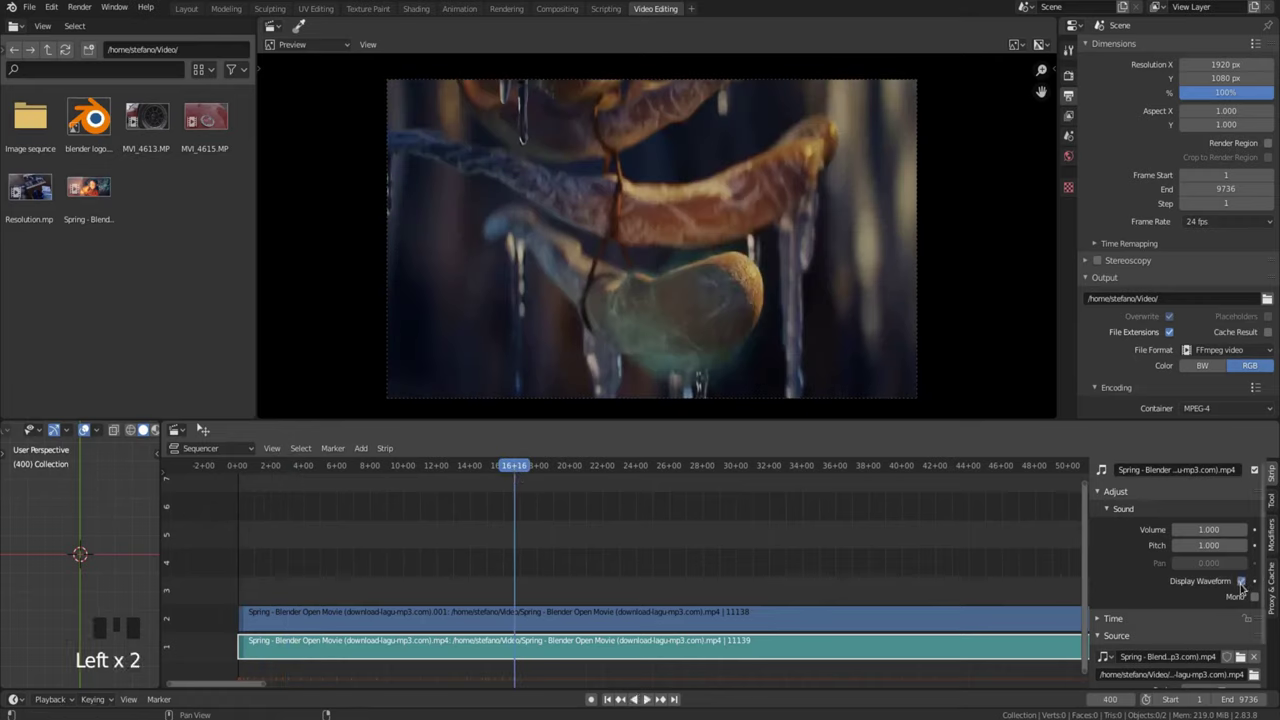
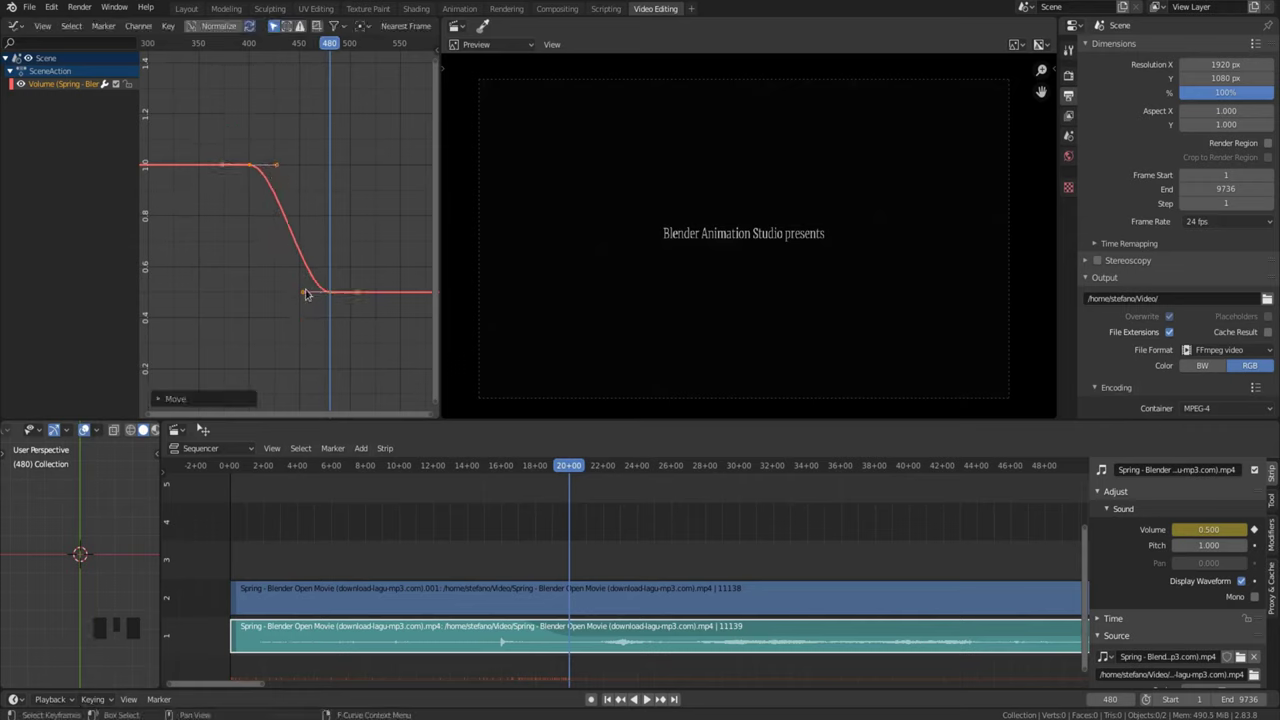
Adjust the lower volume keyframe's handle and switch its handle type with V.
click(307, 293)
drag(305, 289, 329, 301)
drag(329, 300, 334, 244)
key(v)
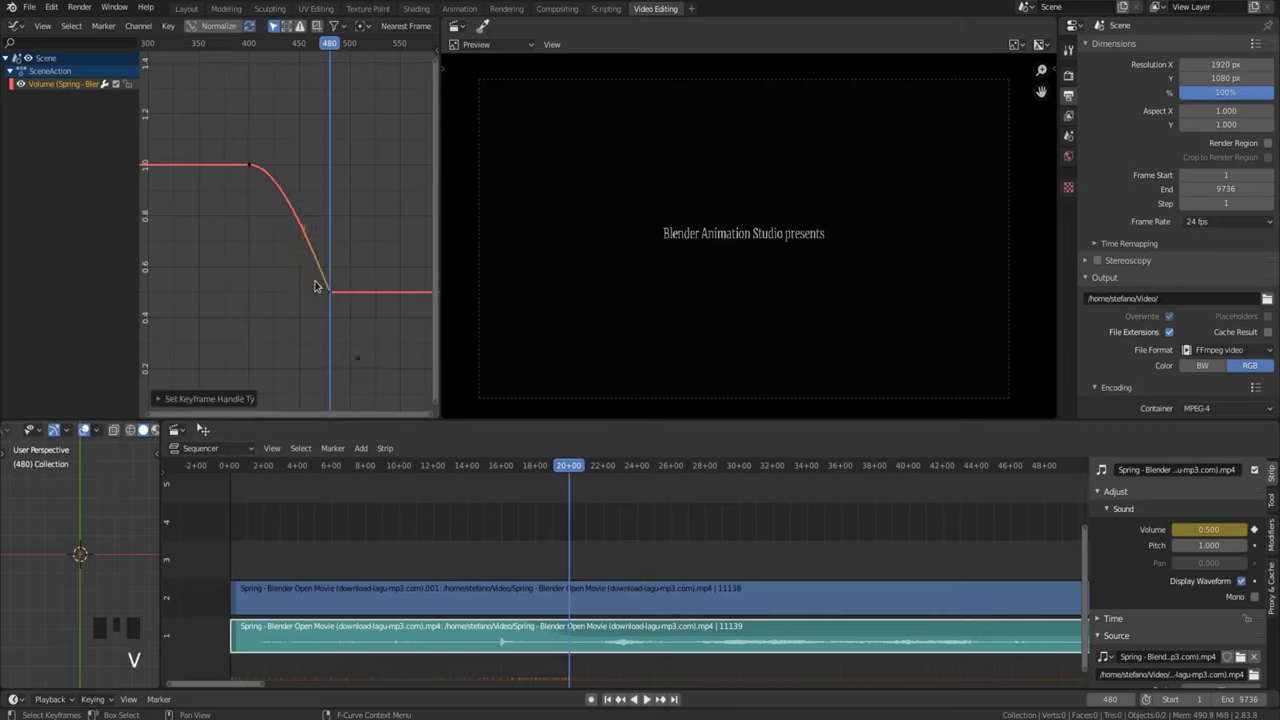
Switch the upper keyframe's handle type and move its handle to curve the fade.
click(255, 168)
key(v)
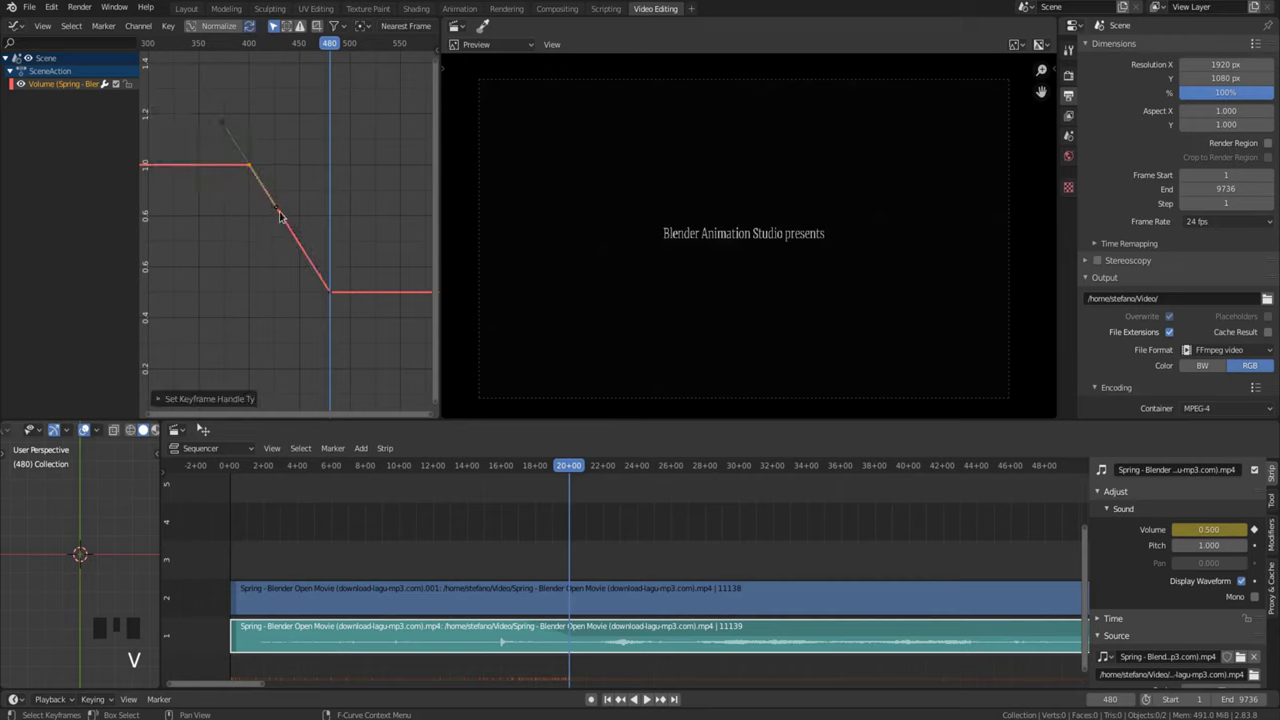
click(284, 208)
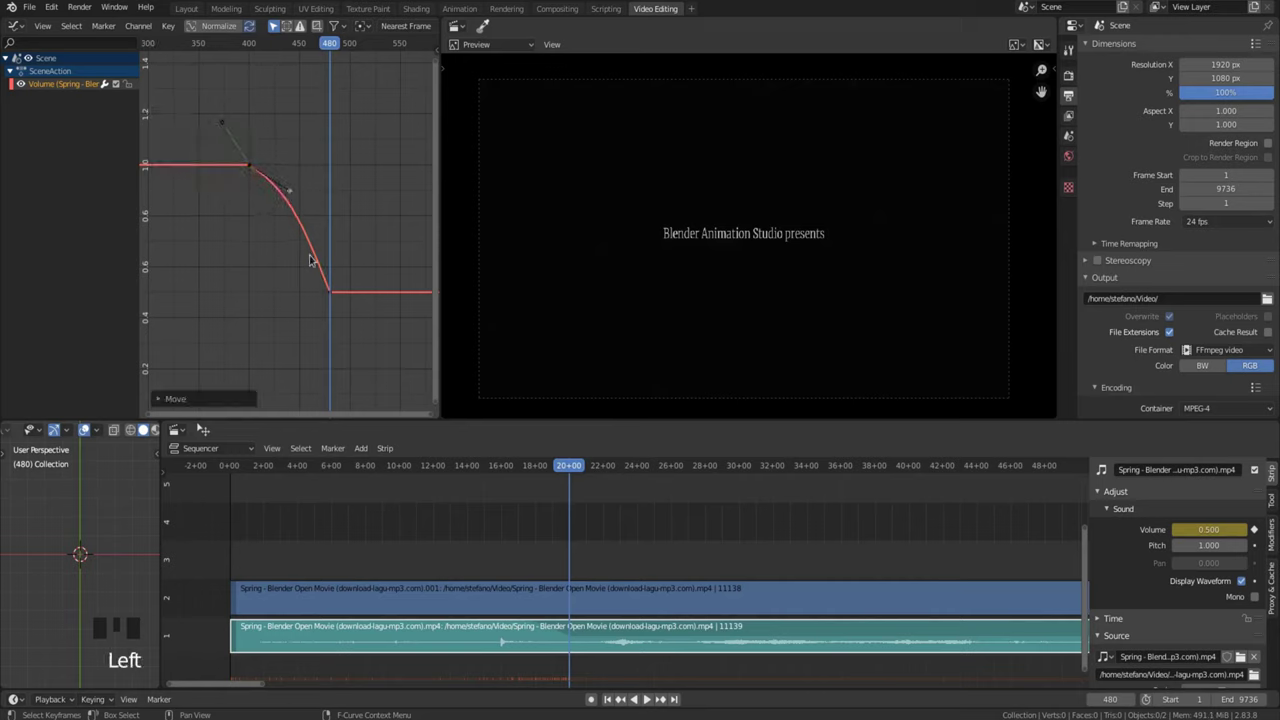
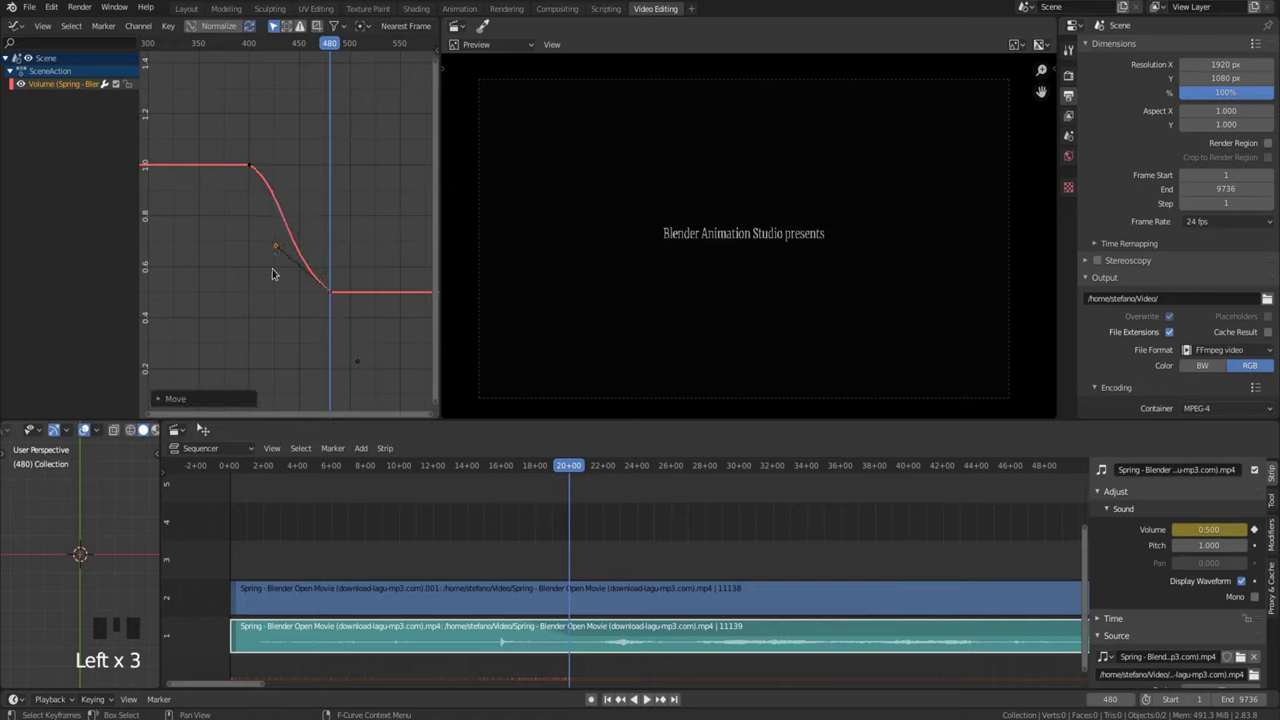
Move the playhead back before the fade and select the volume curve's keyframes.
drag(309, 58, 299, 81)
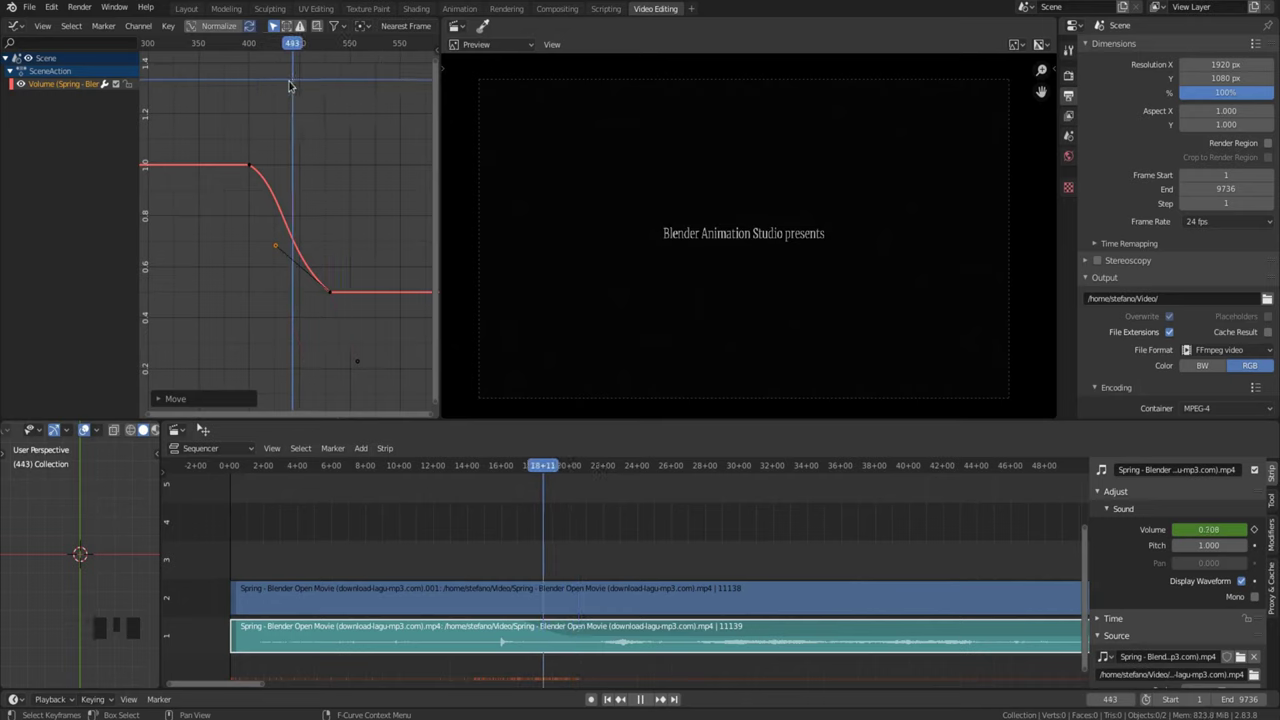
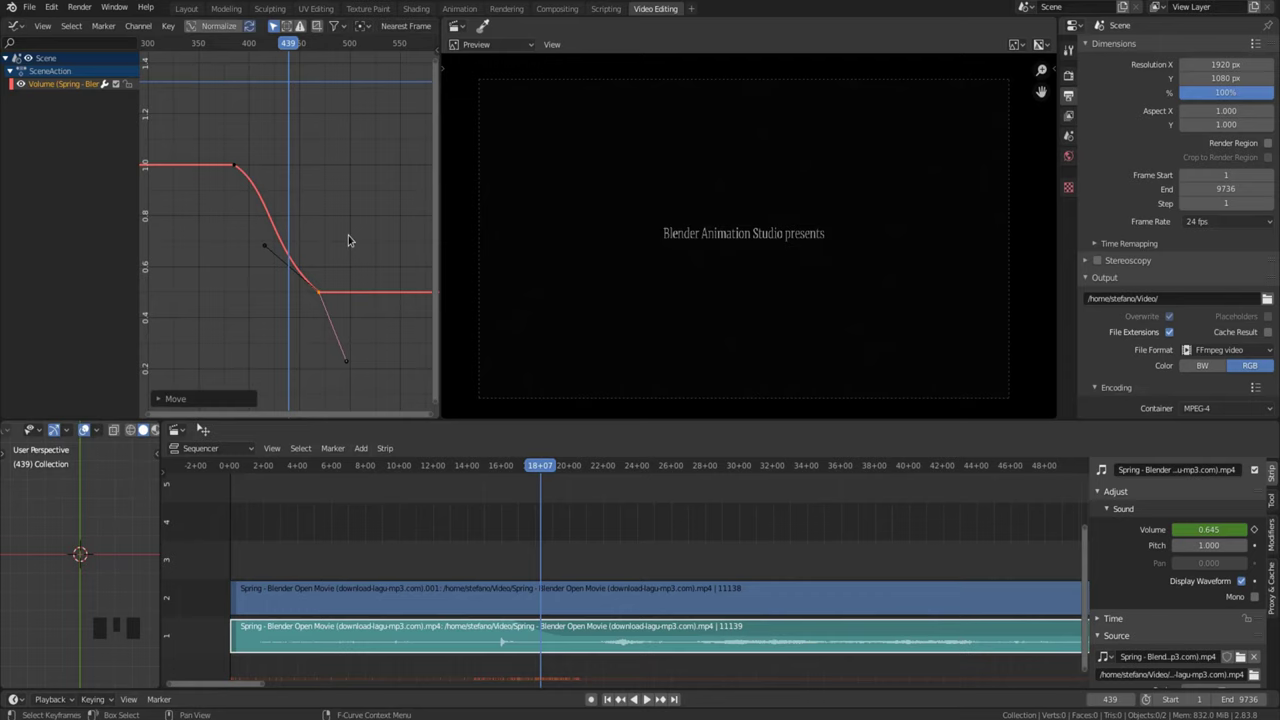
click(325, 311)
click(311, 311)
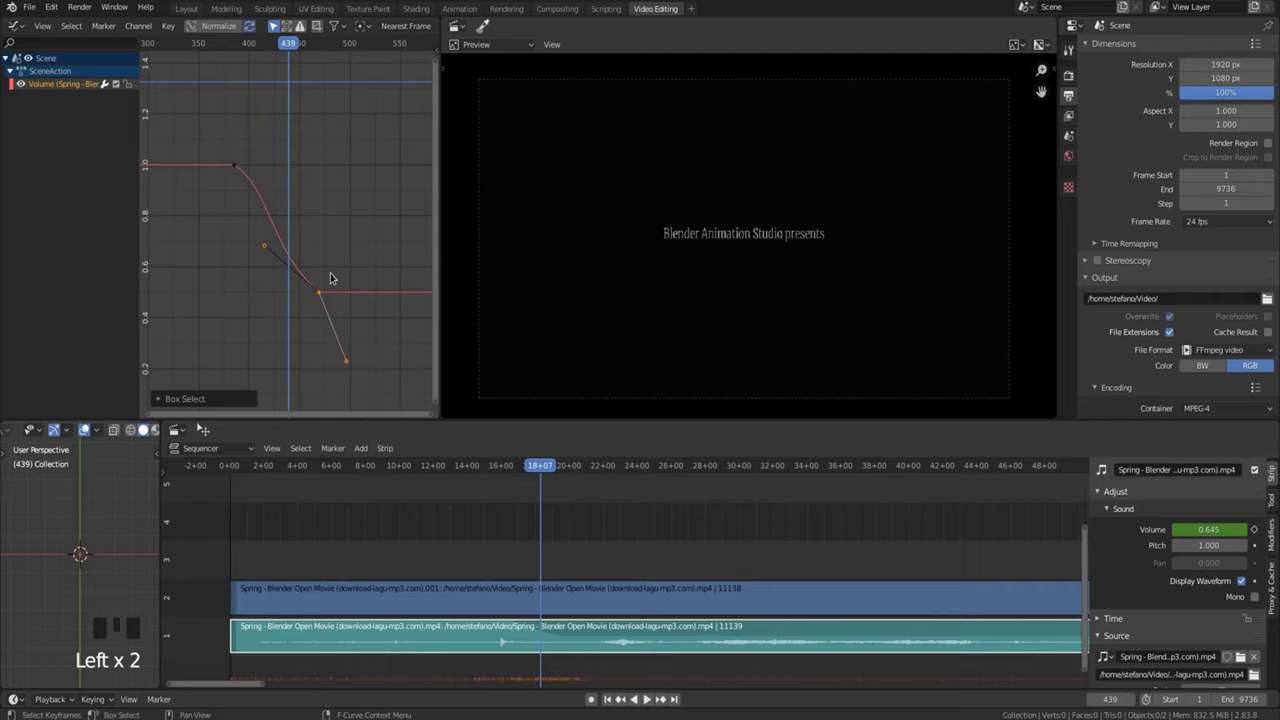
Delete every volume keyframe, checking the result with undo and redo, leaving volume at 0.645.
key(x)
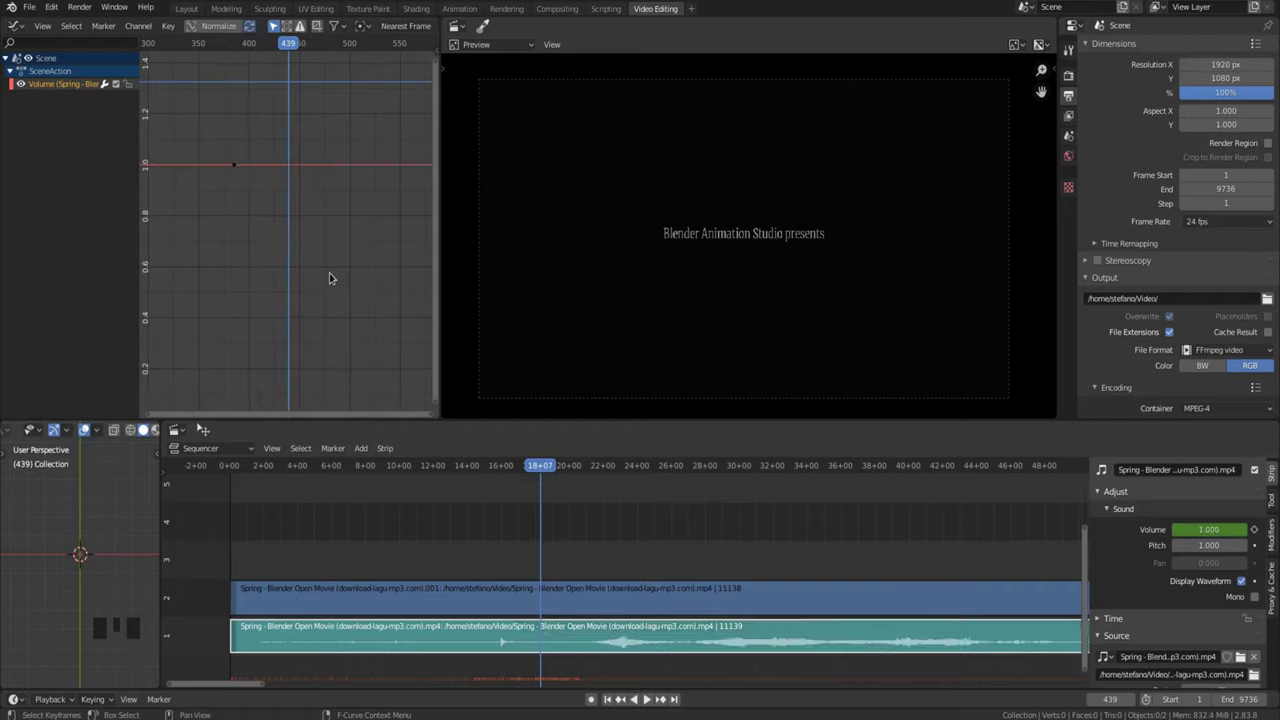
key(a)
key(x)
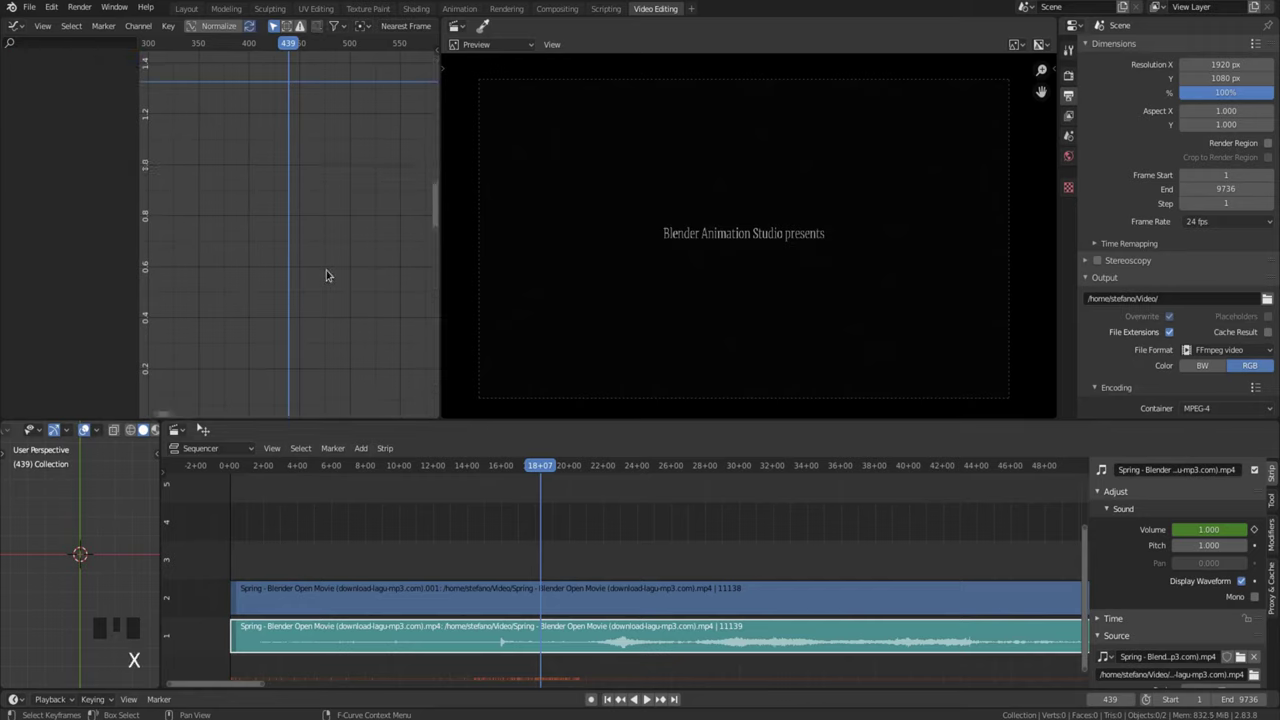
key(ctrl+z)
key(ctrl+z)
key(ctrl+z)
key(ctrl+z)
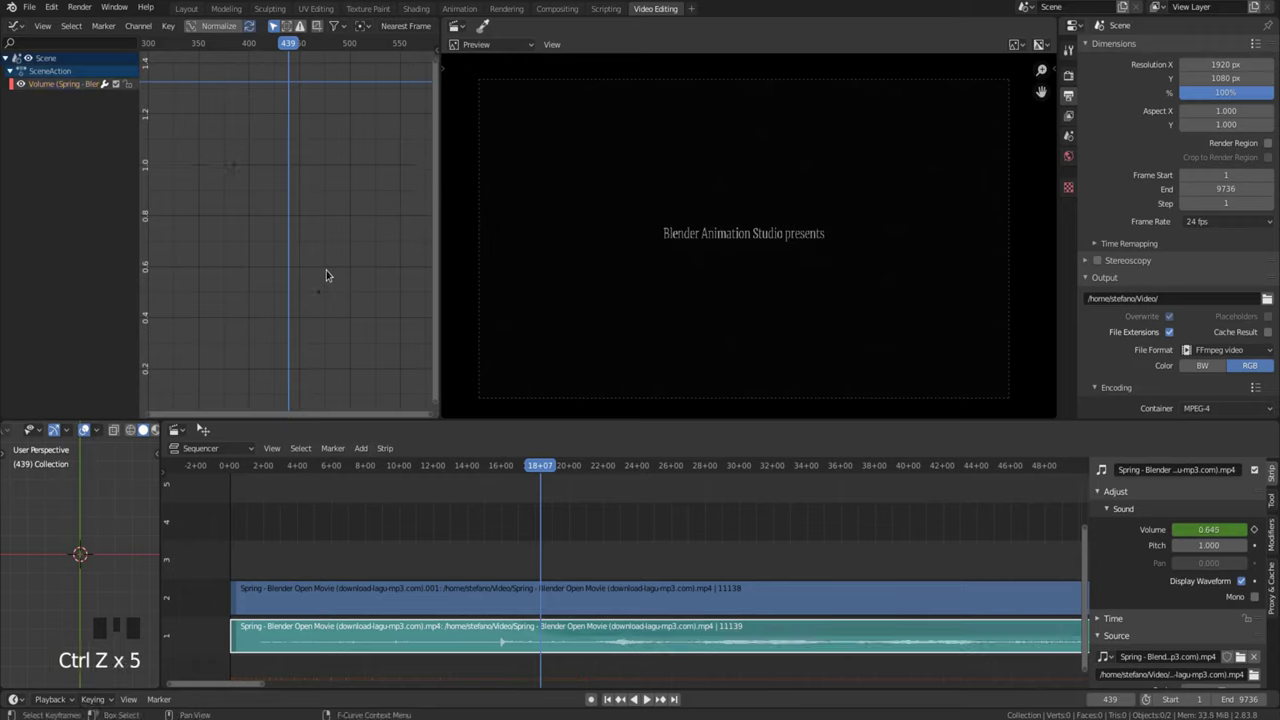
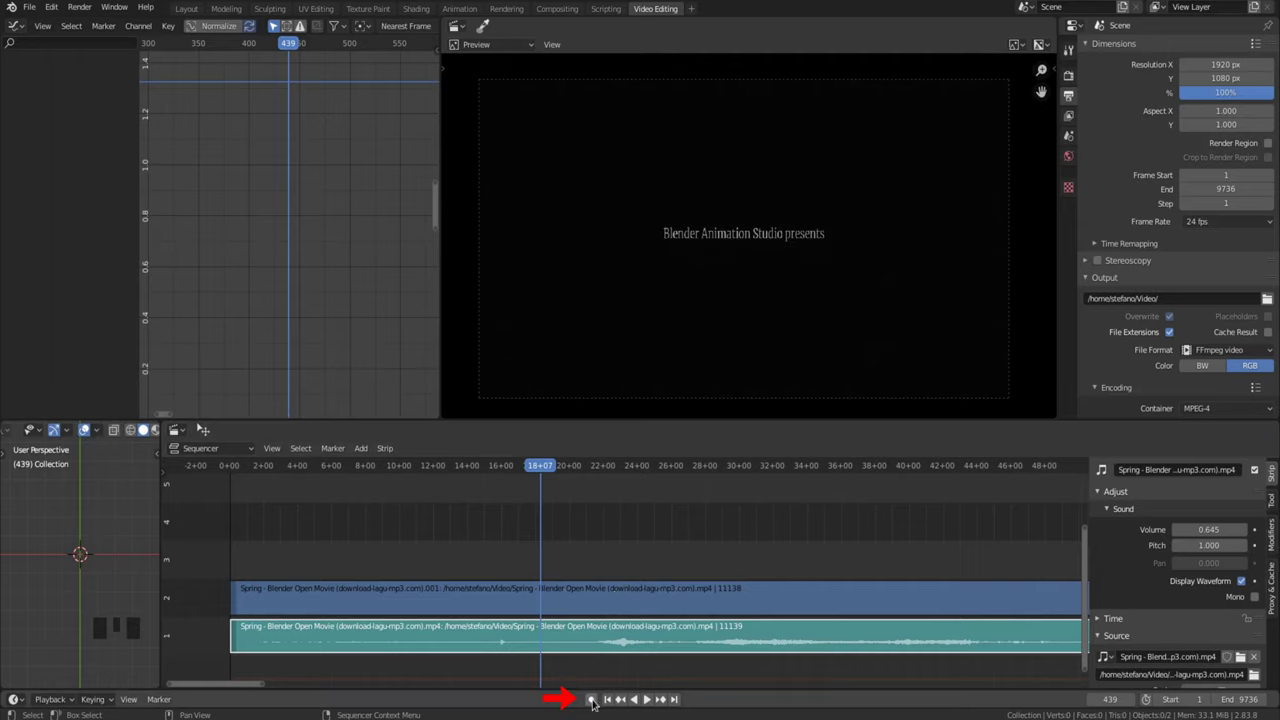
Turn on Auto Keying and insert a volume keyframe at 0.645 on the current frame.
click(598, 700)
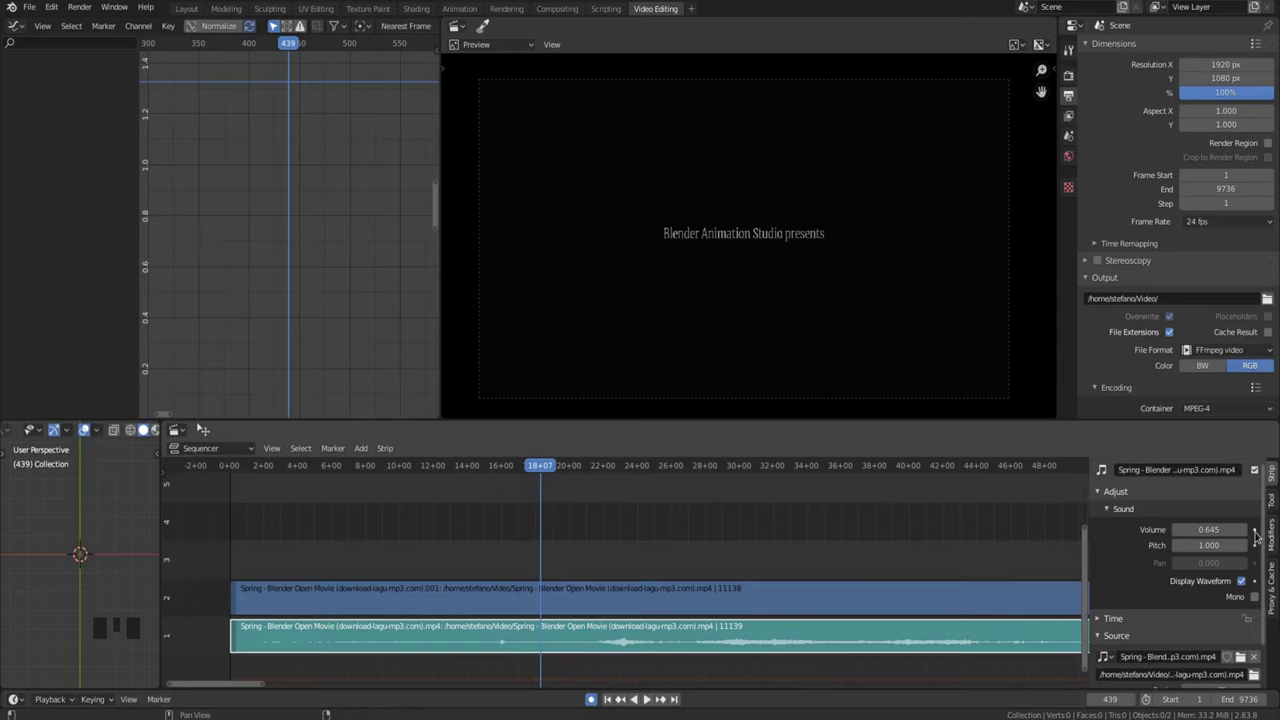
click(1260, 530)
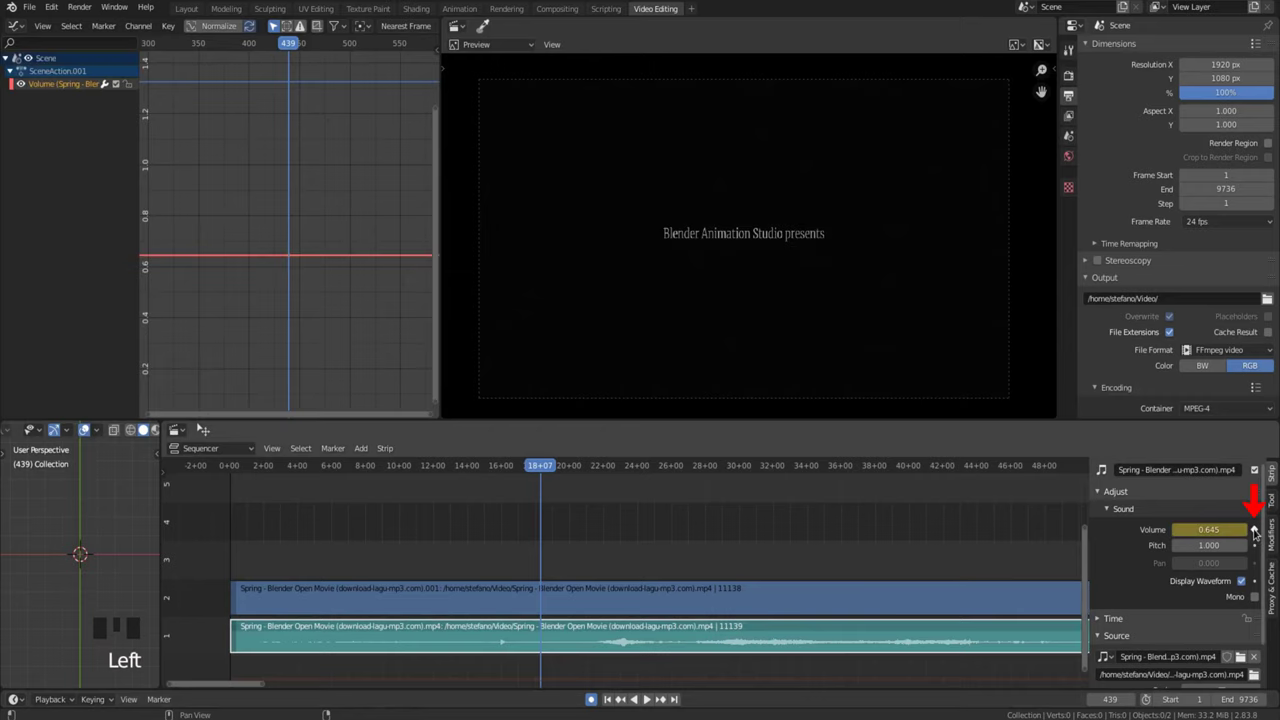
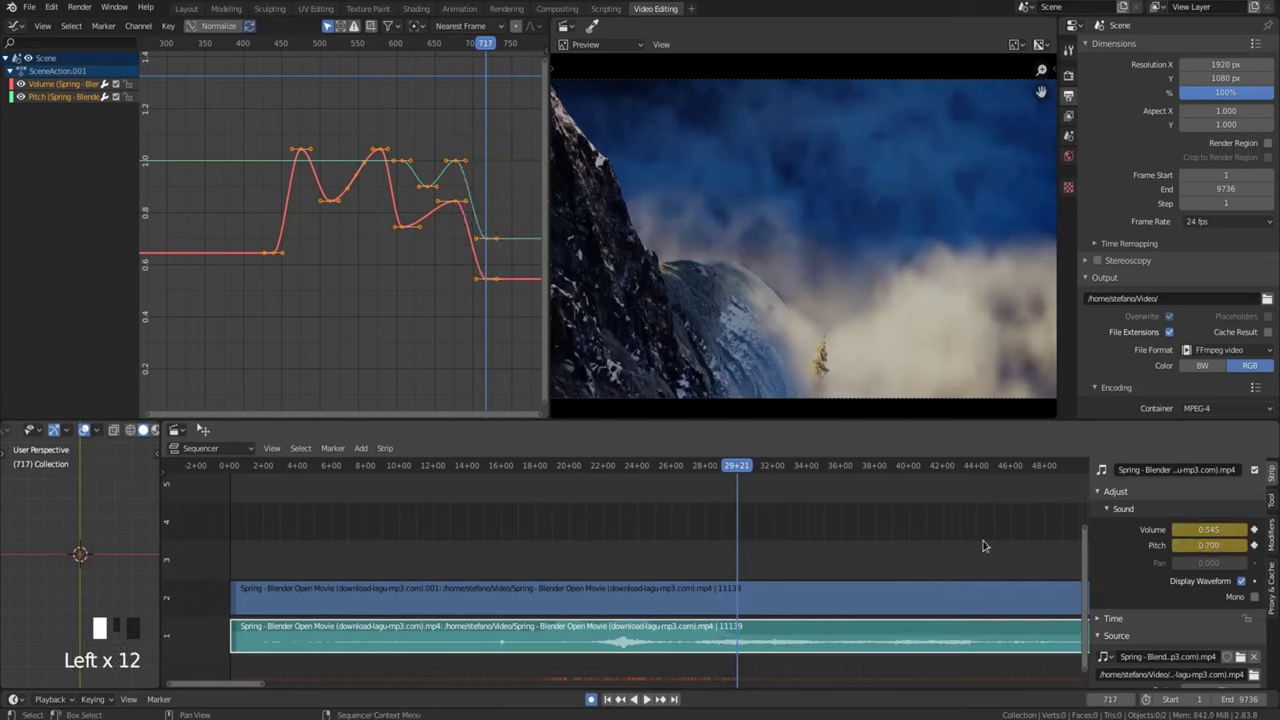
Stop playback with volume at 0.545 and pitch at 0.700, then turn Auto Keying off.
key(Left)
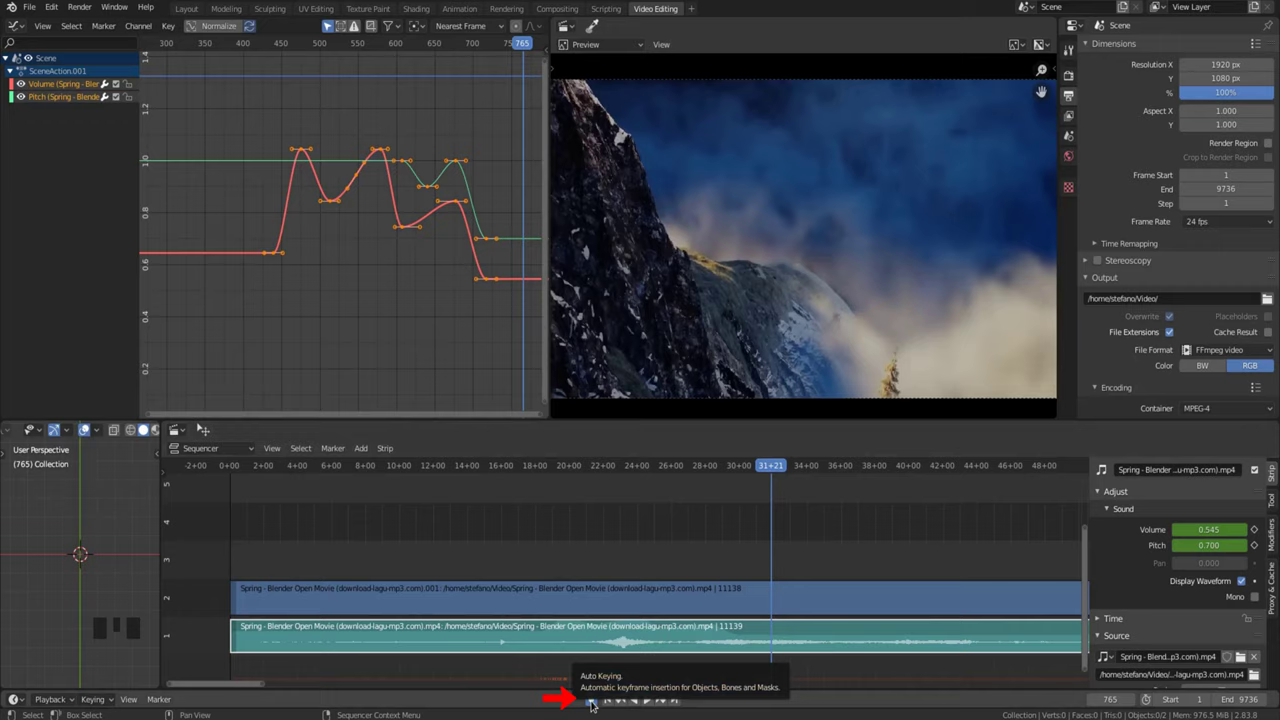
click(599, 701)
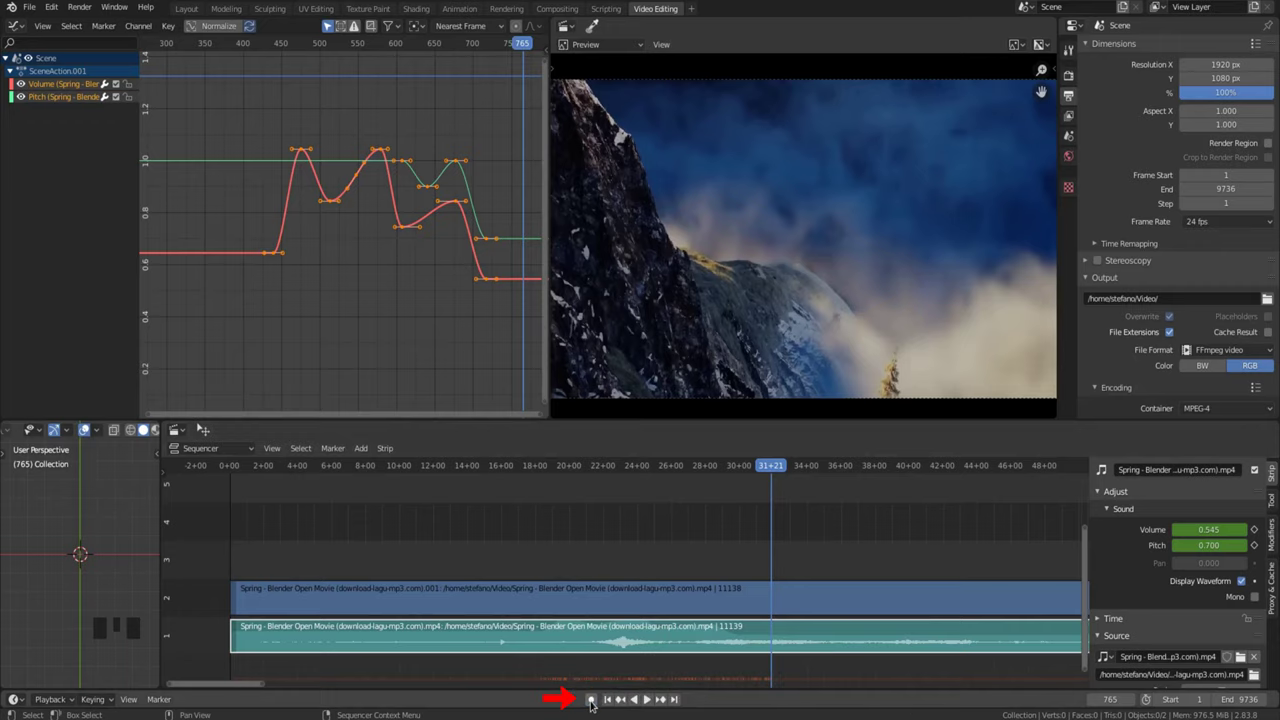